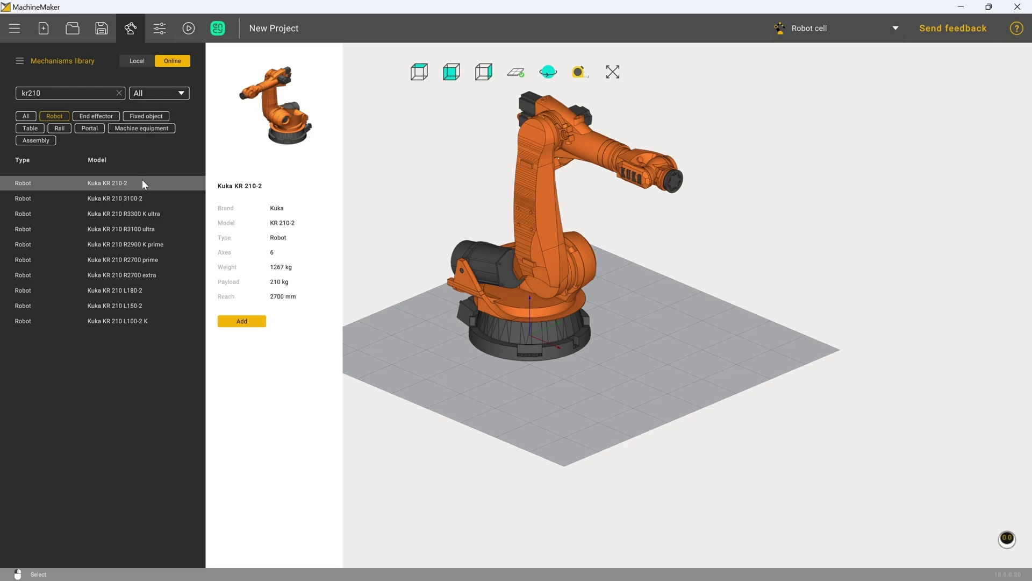
Step: Filter the library to end effectors and attach the TeknoMotor C85/90-A-2DB spindle to the KR 210-2 flange
left_click(124, 94)
left_click(112, 115)
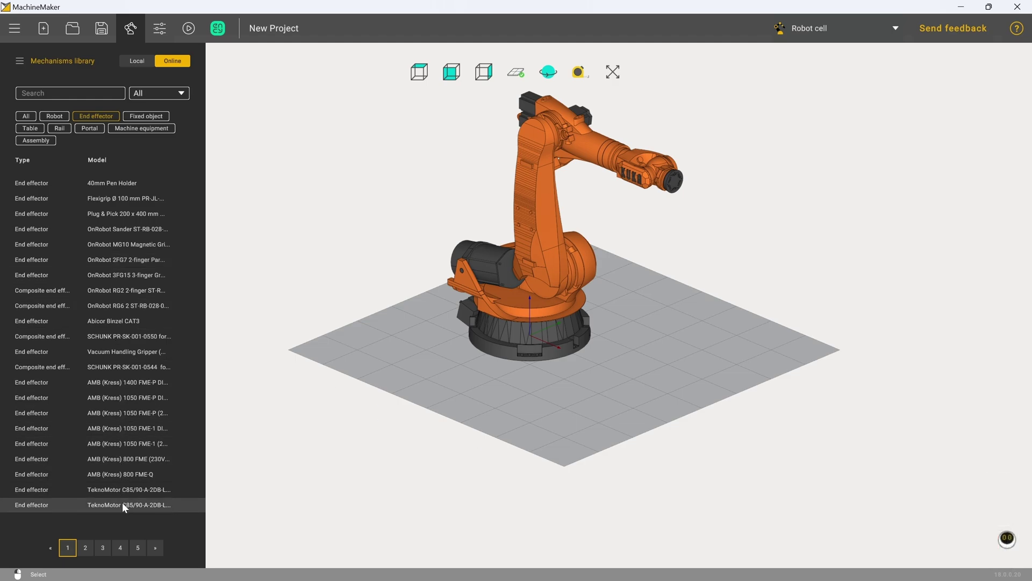
left_click(127, 507)
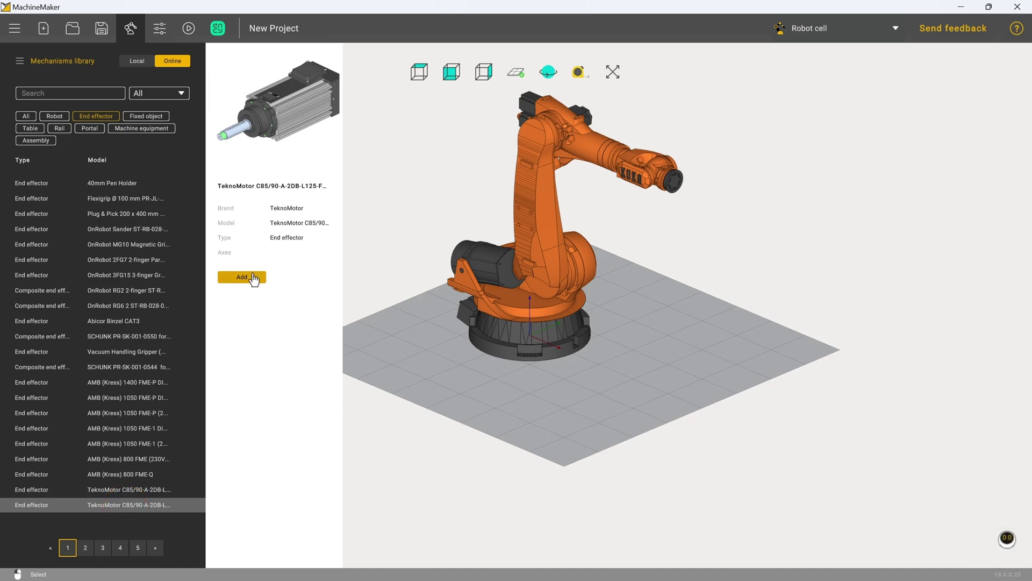
left_click(256, 273)
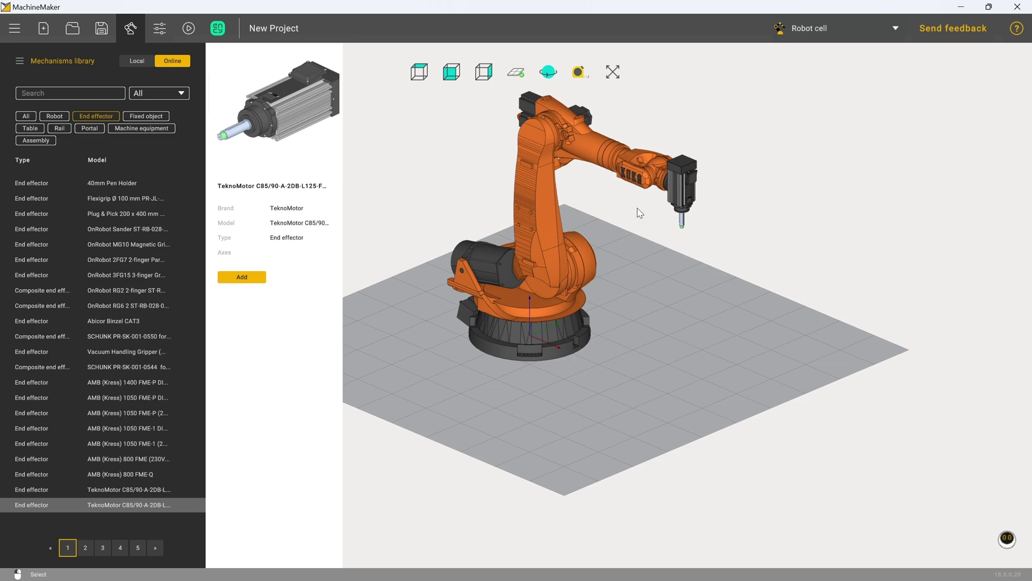
Step: From the Front view, bring up the spindle's Model properties
left_click(643, 211)
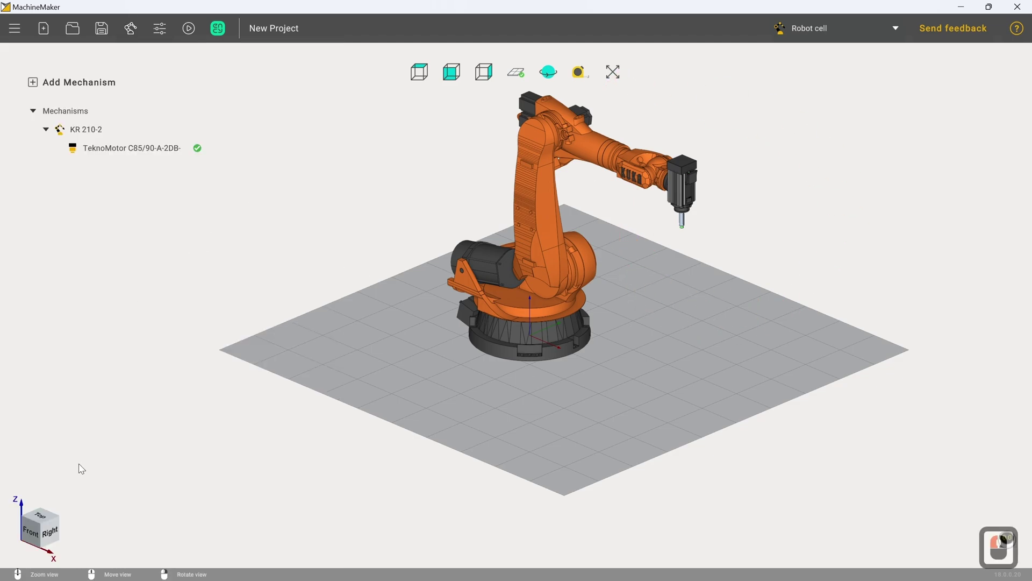
left_click(38, 535)
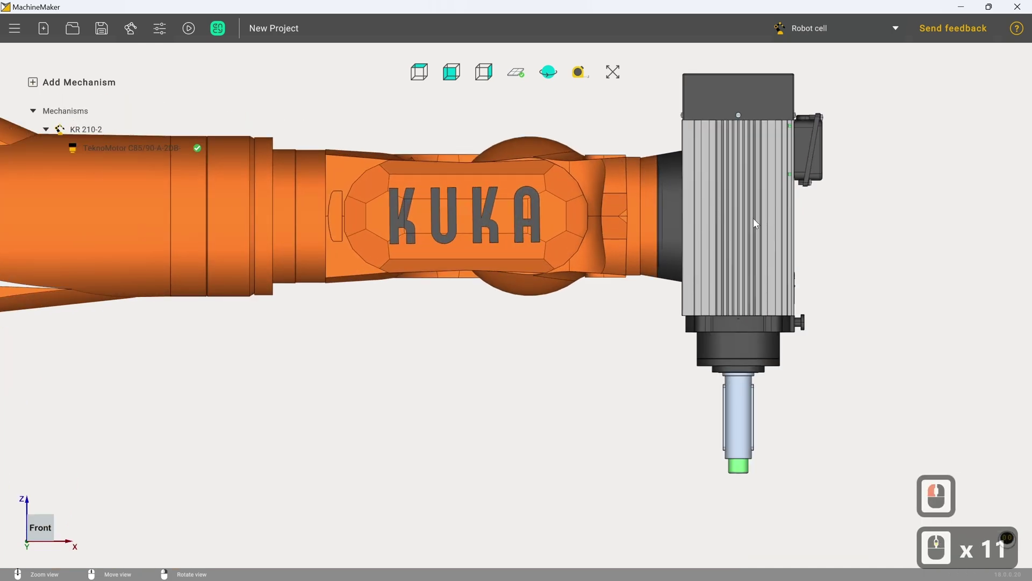
left_click(758, 223)
double_click(759, 222)
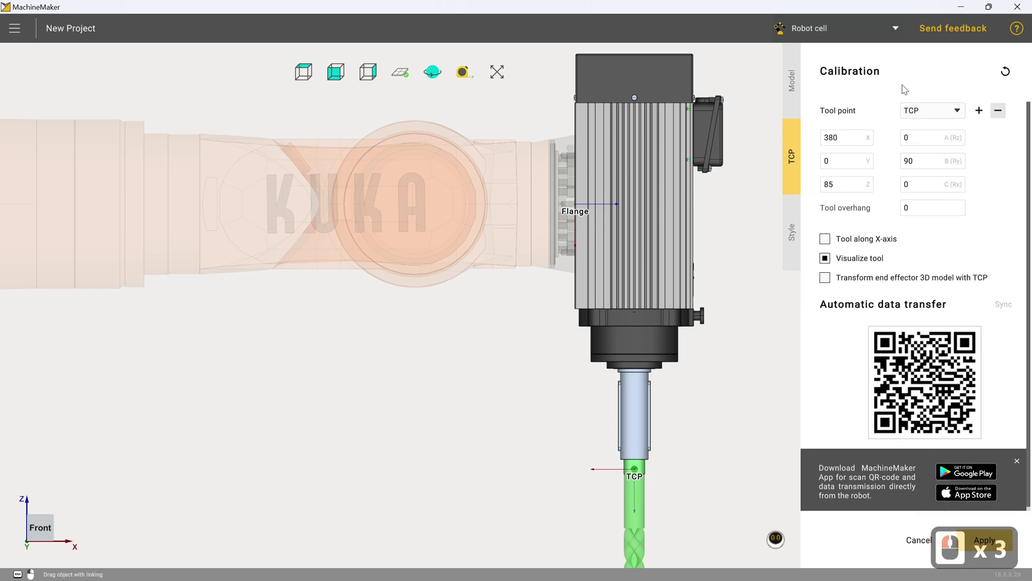
left_click(801, 77)
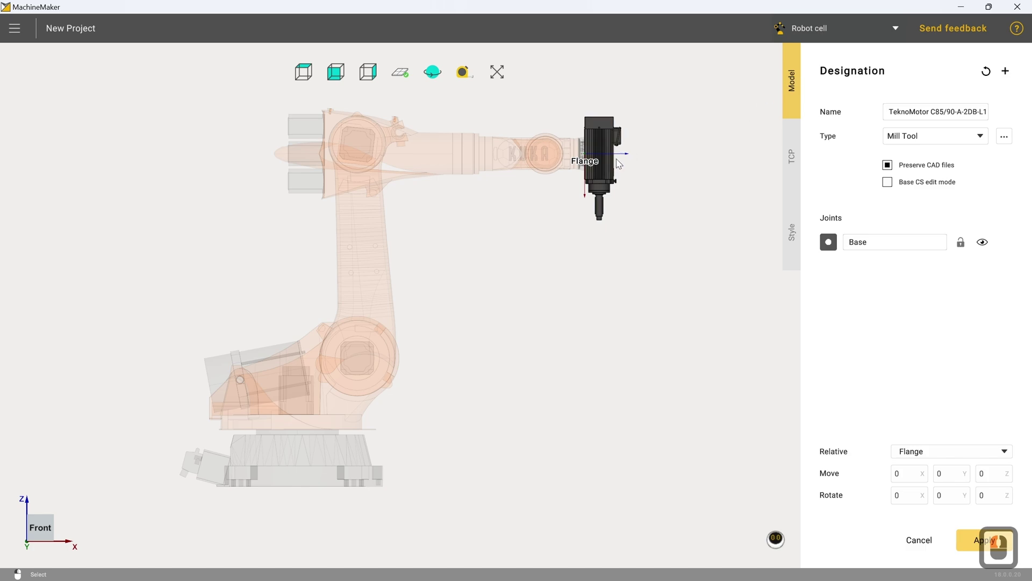
Step: Set the spindle model's Move offset to 20 so it sits further out from the flange
left_click(602, 142)
scroll("down", 3)
scroll("down", 3)
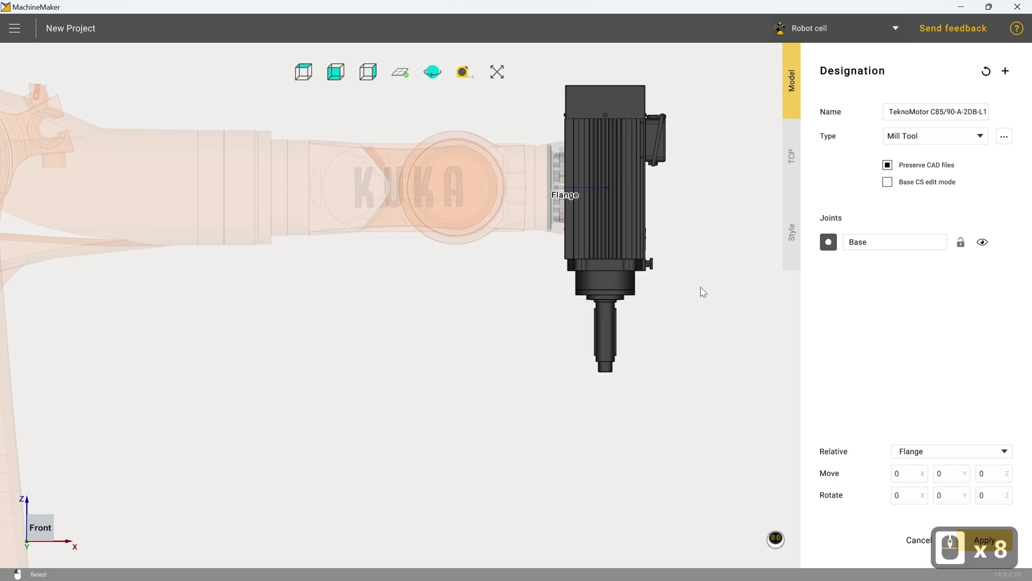
scroll("down", 3)
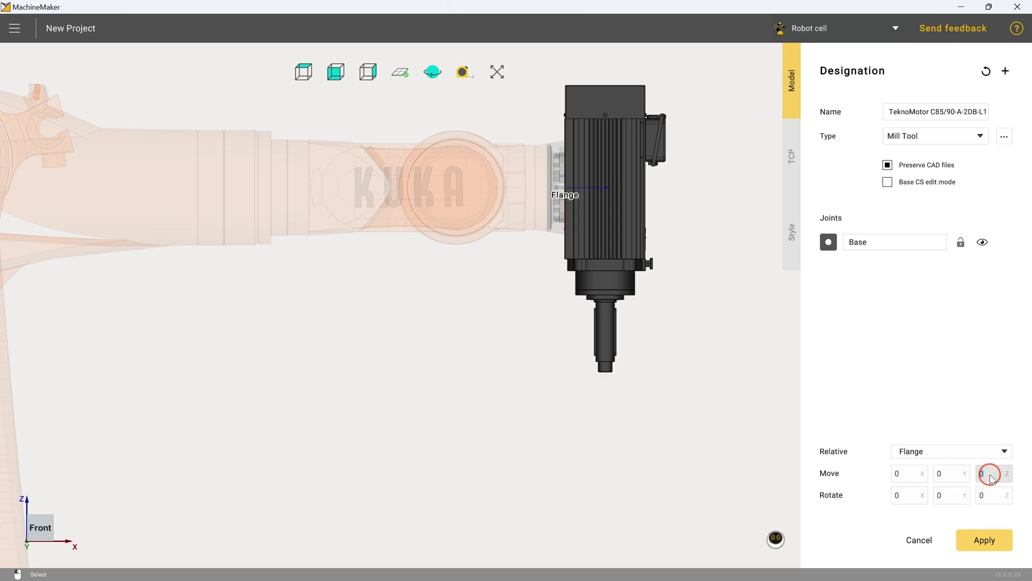
left_click(995, 478)
type("20")
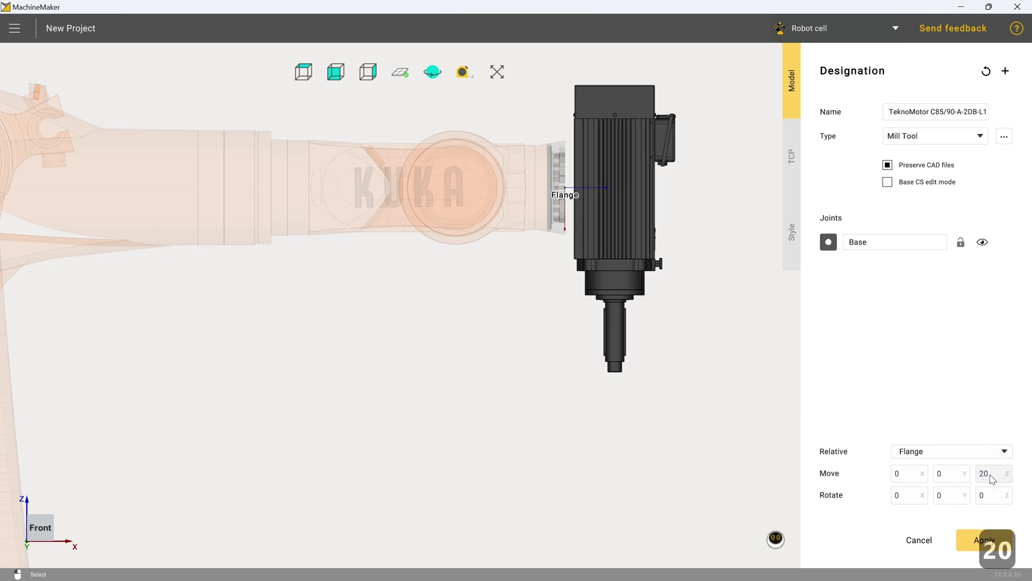
Step: Leave the spindle settings and bring up its TCP calibration (X 380, Z 85, B 90)
left_click(979, 537)
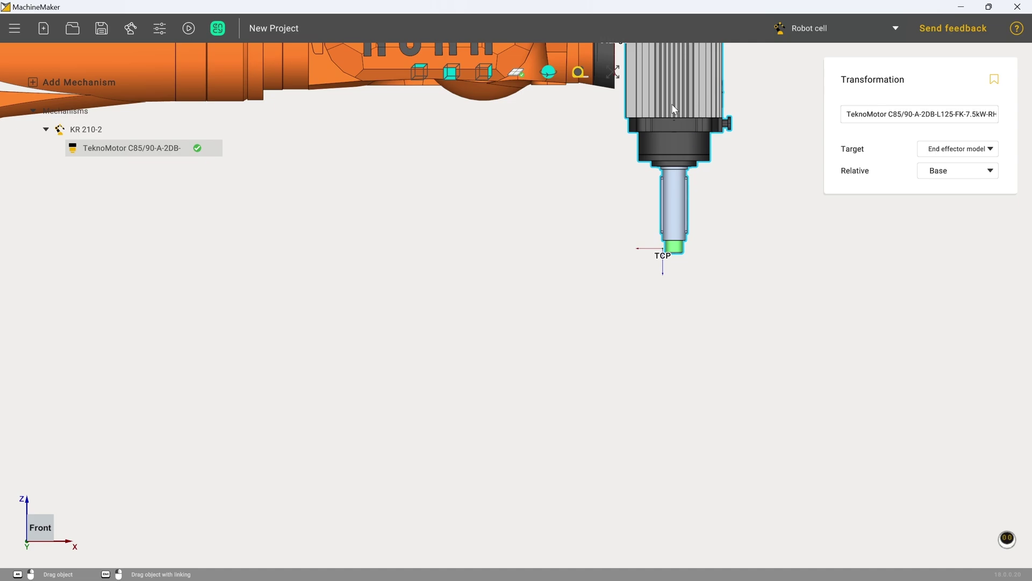
double_click(676, 107)
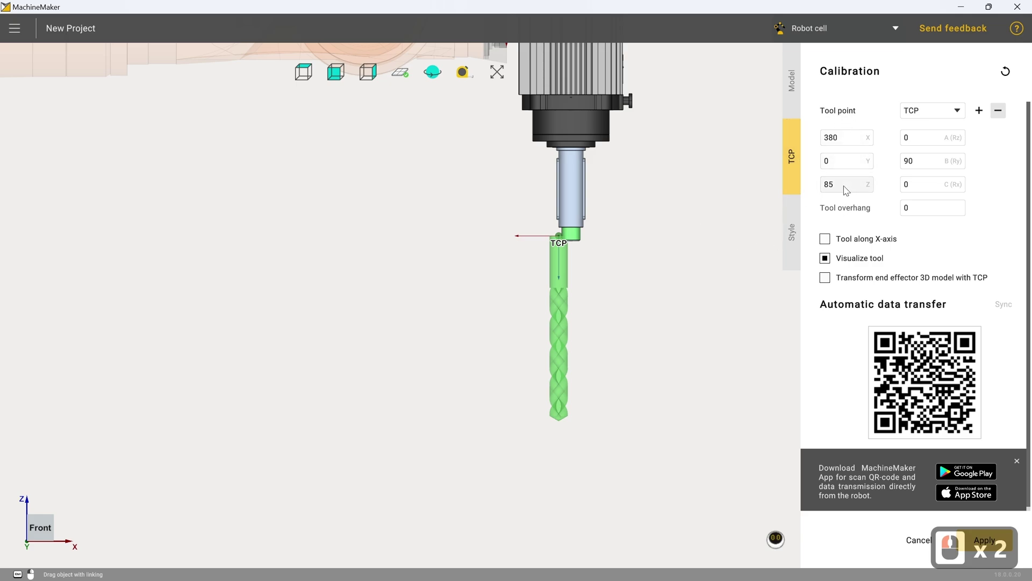
Step: Change the spindle TCP Z value from 85 to 105
left_click(839, 188)
type("105")
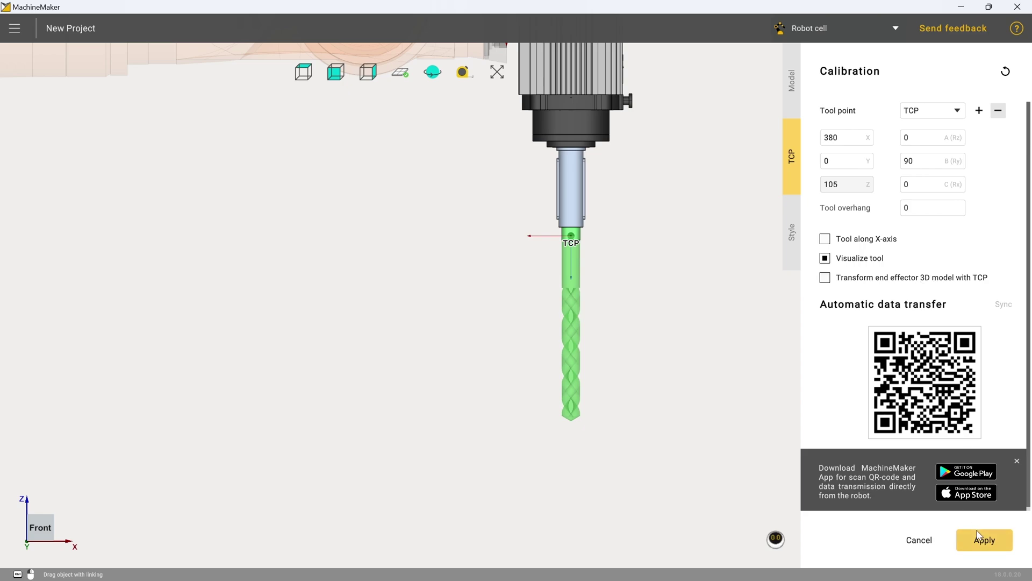
Step: From the library's Table filter, add the KUKA KP1-V 500 turntable to the cell
left_click(983, 539)
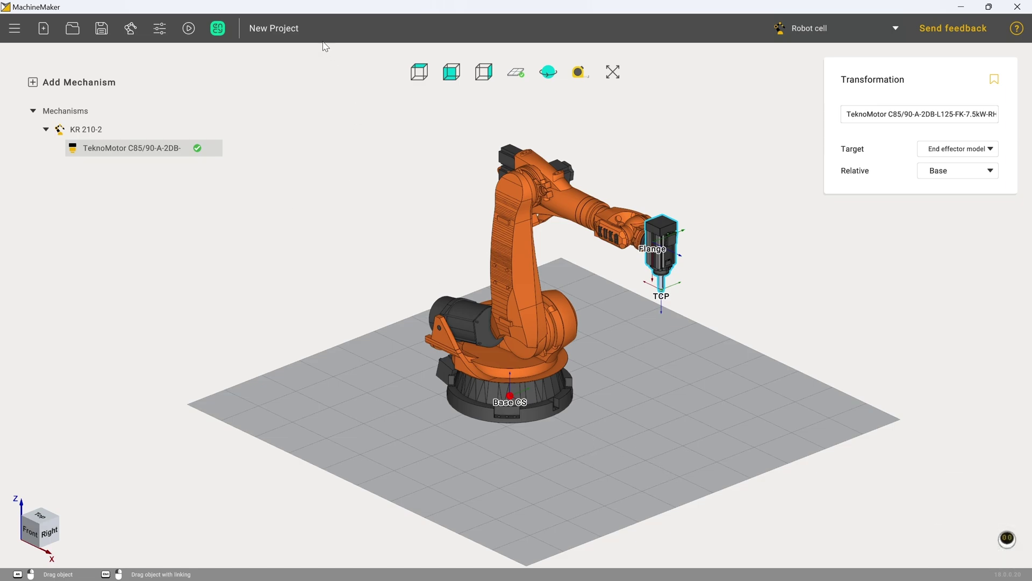
left_click(138, 27)
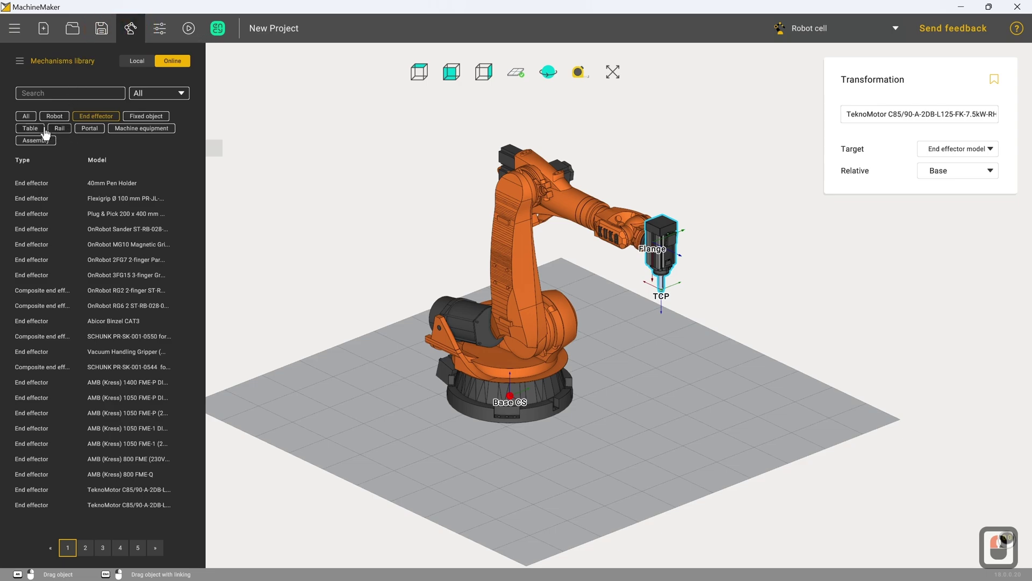
left_click(45, 129)
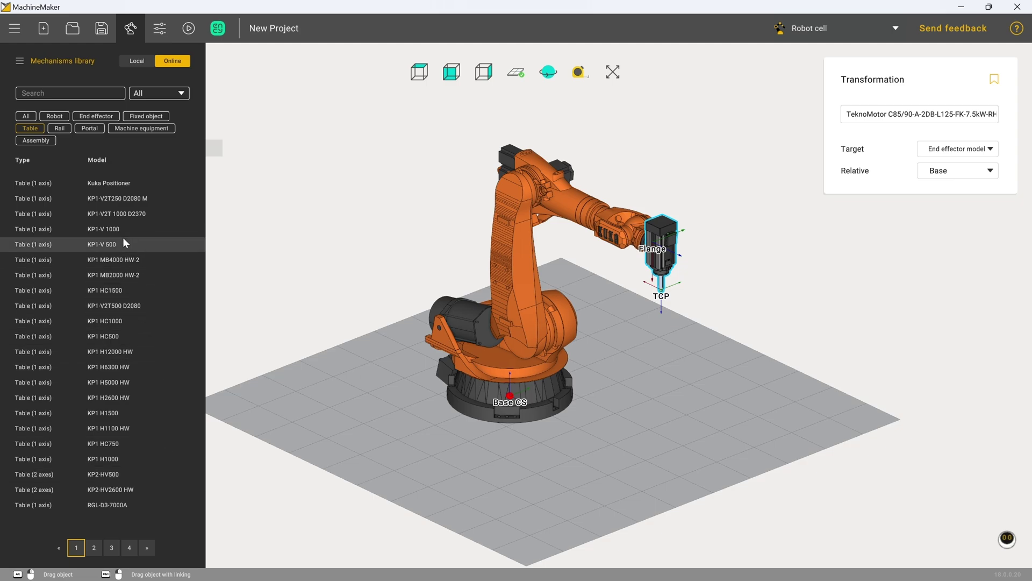
left_click(127, 241)
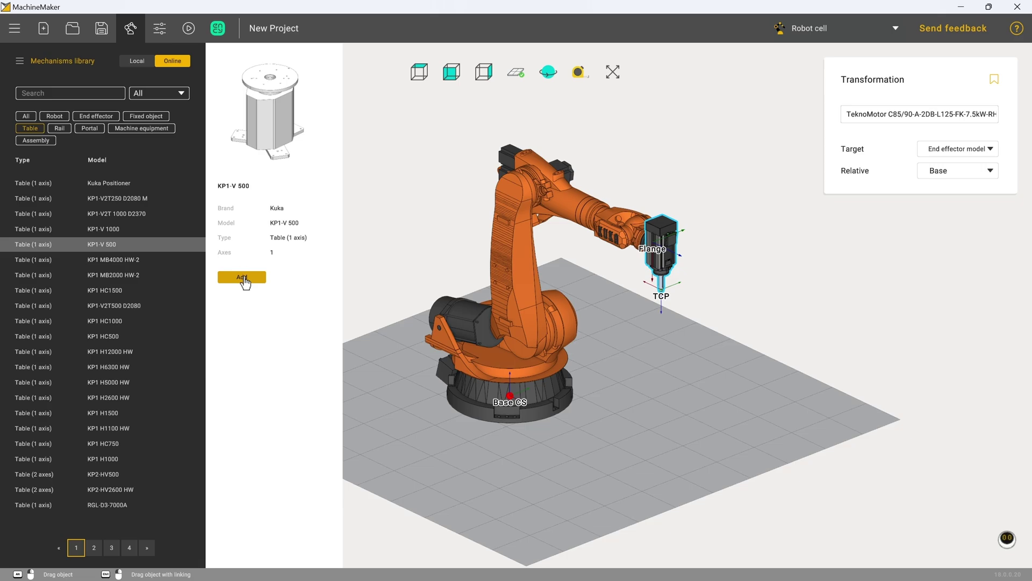
left_click(248, 278)
Step: Select the KP1-V 500 and drag it in front of the robot, around X 1236, Y 344
left_click(475, 438)
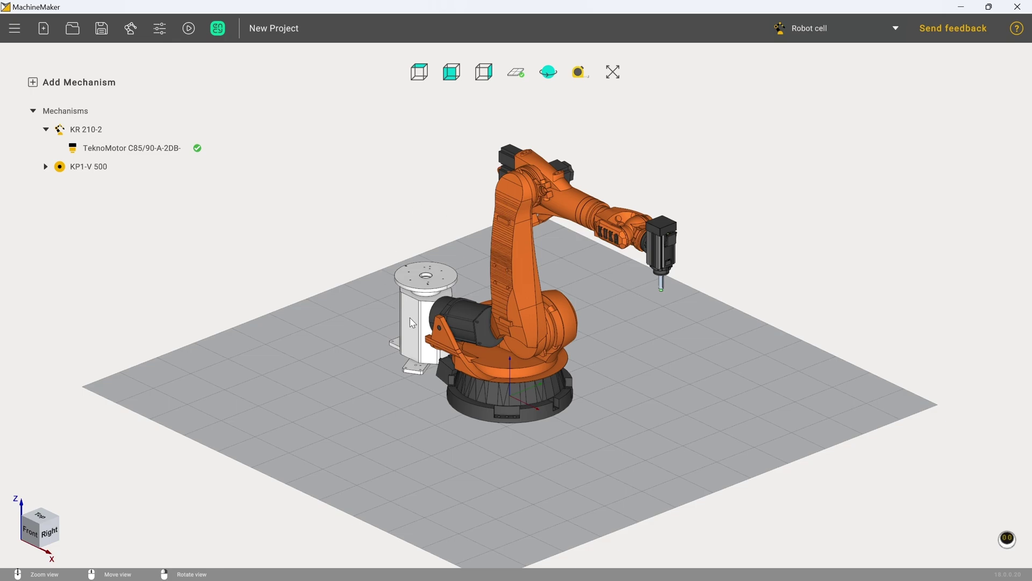
left_click(414, 320)
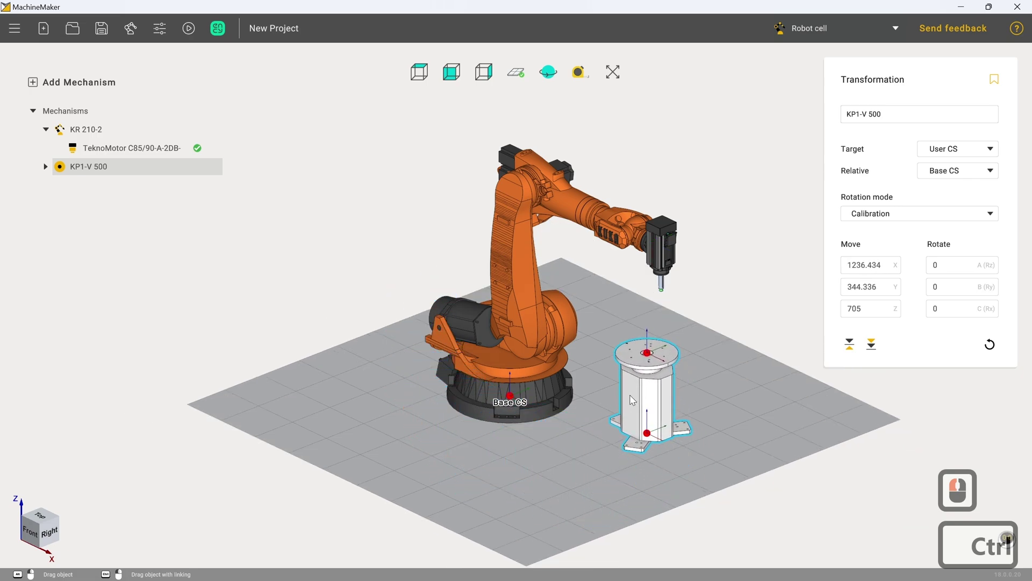
Step: Set the turntable's Move position to X 1950, Y -320 relative to the robot base
left_click(621, 446)
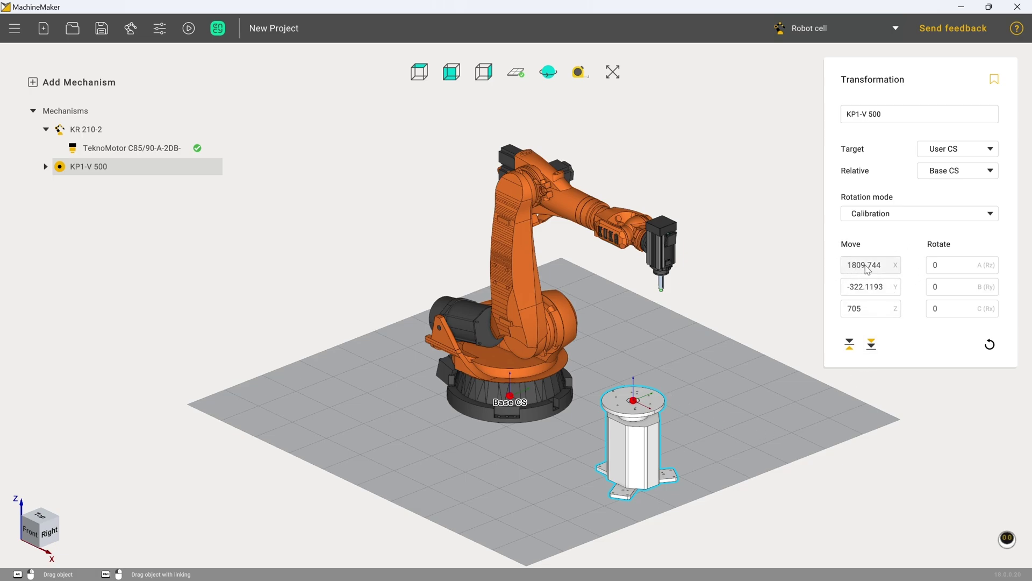
left_click(869, 269)
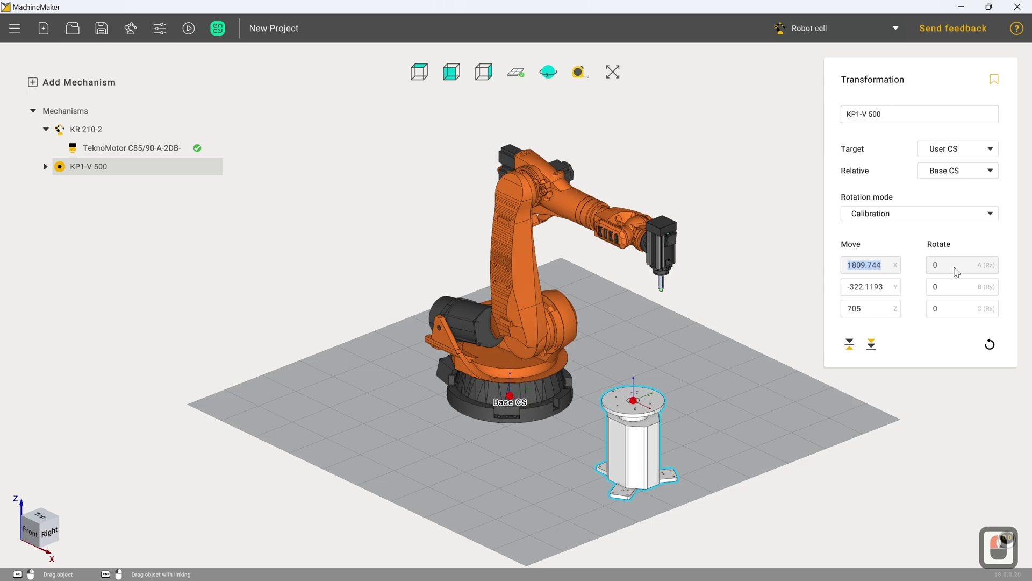
type("1950")
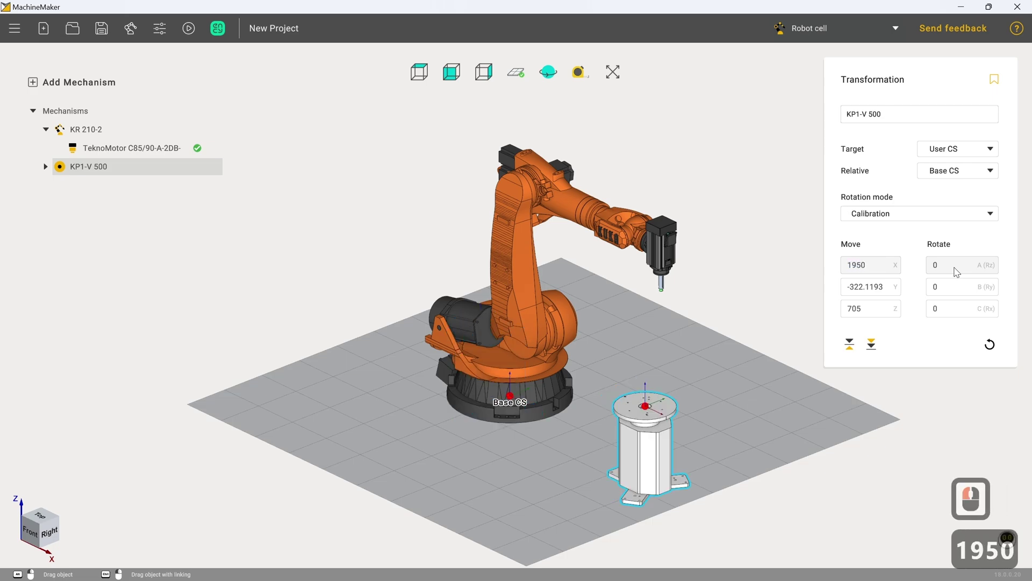
left_click(869, 294)
type("320")
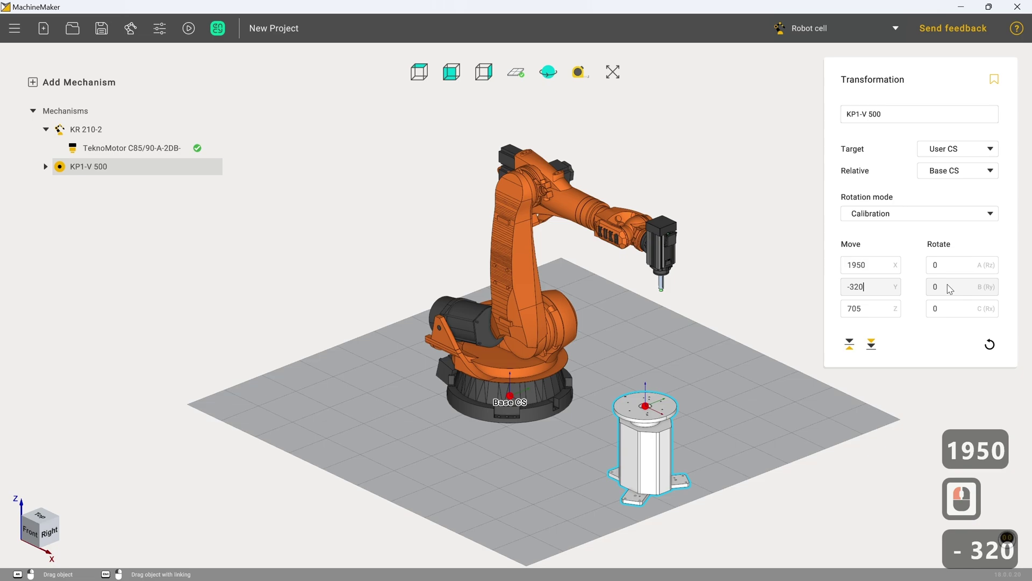